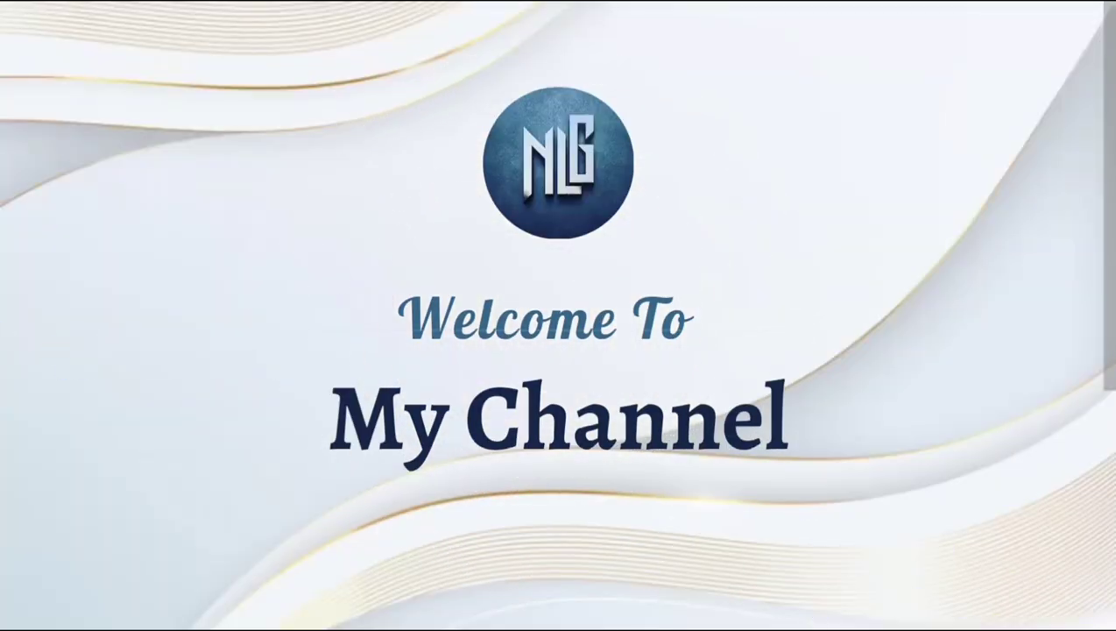
- Unlock the Background into Layer 0 and pick the Horizontal Type tool for text on the neck
left_click(959, 209)
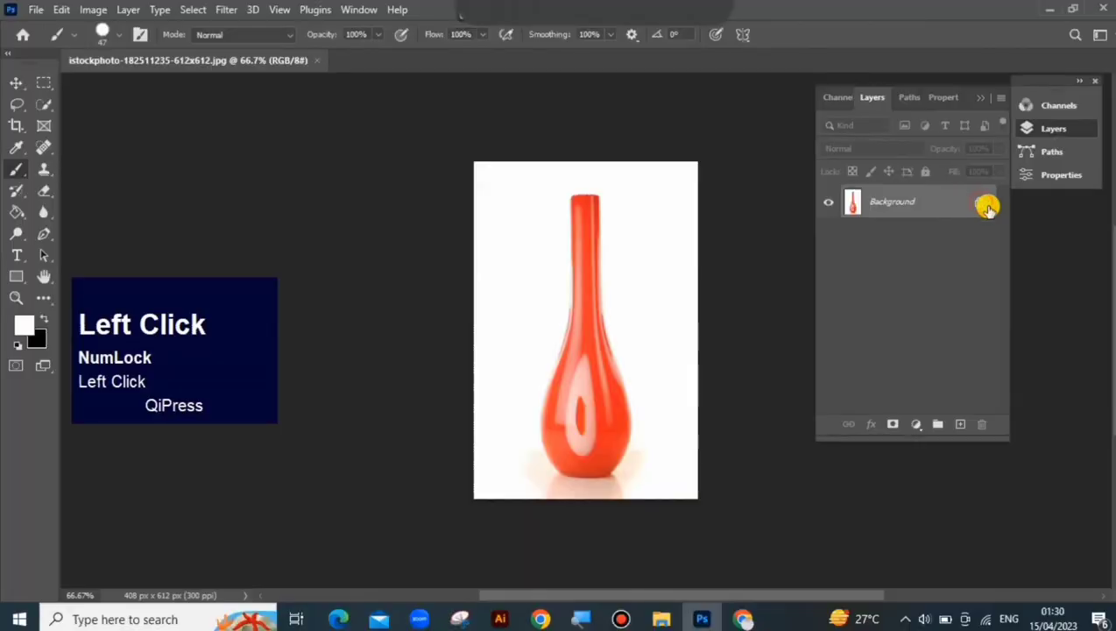
key("ctrl+0")
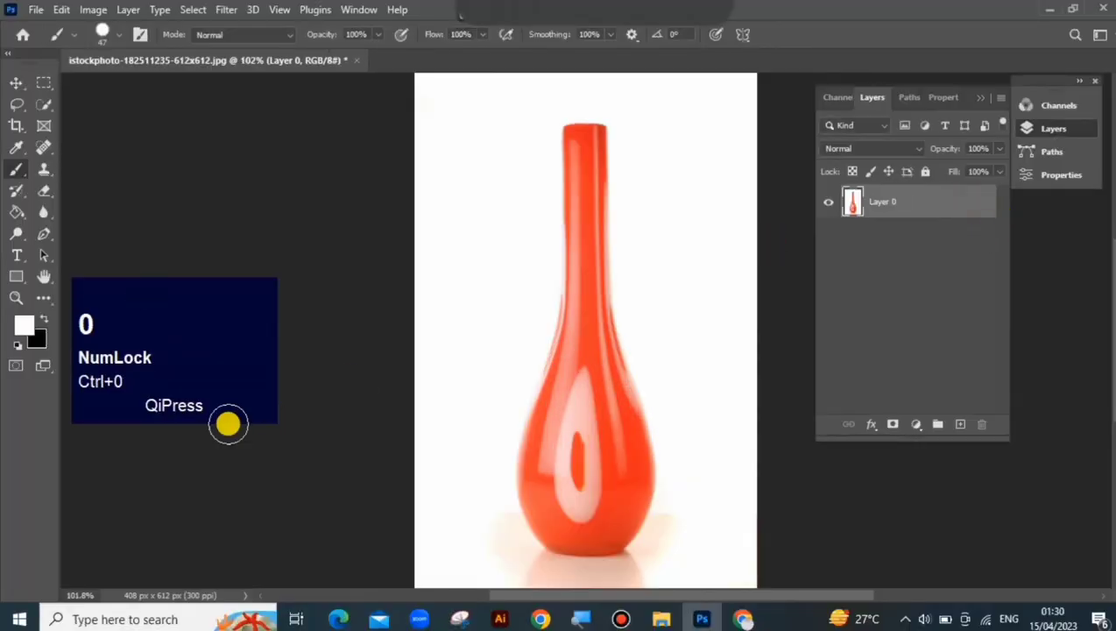
left_click(26, 124)
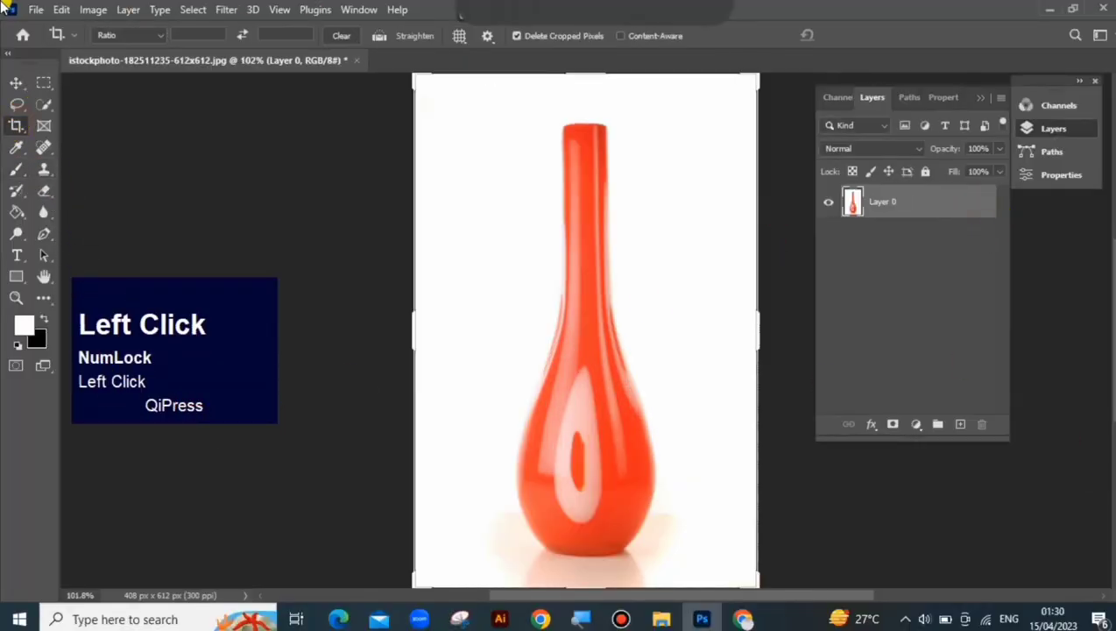
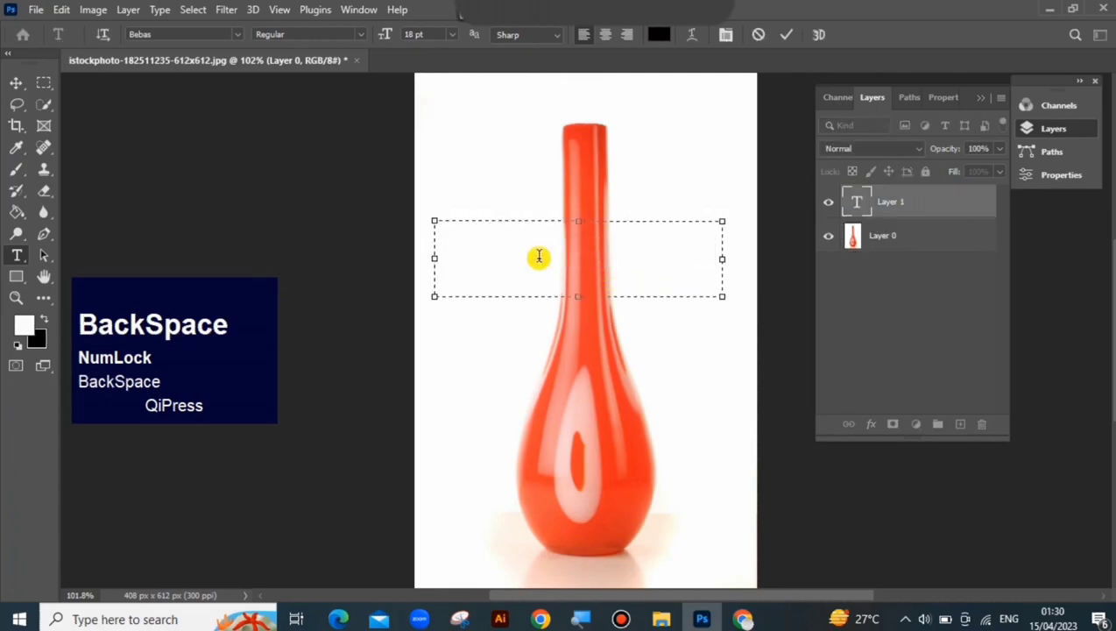
- Enter the word 'vase' over the photo and convert its type layer to a smart object
type("vase")
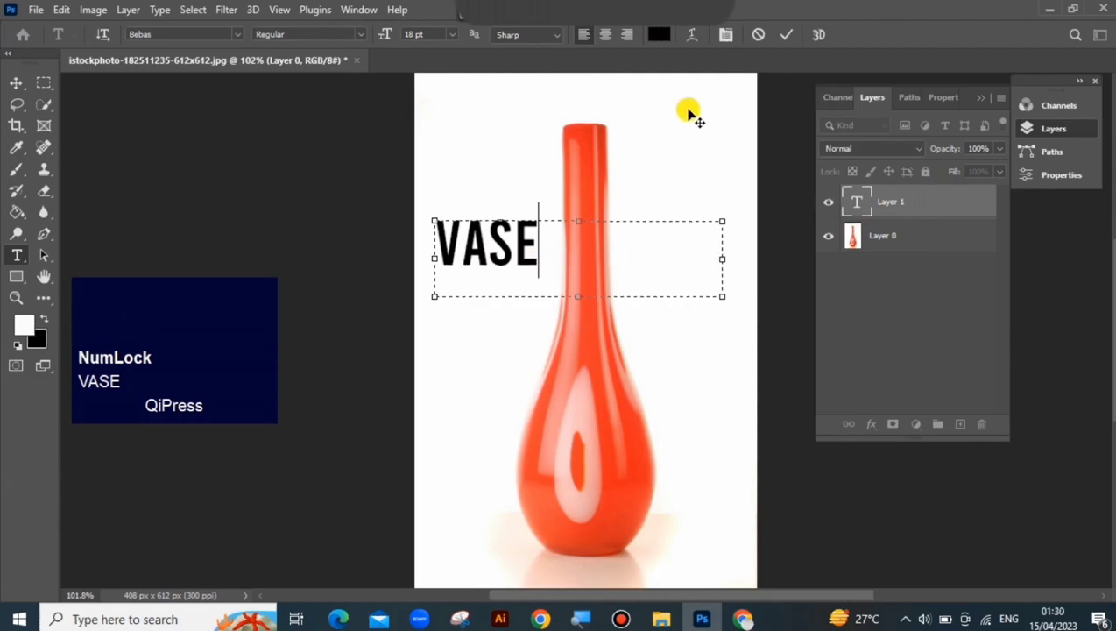
double_click(793, 41)
right_click(962, 196)
left_click(915, 332)
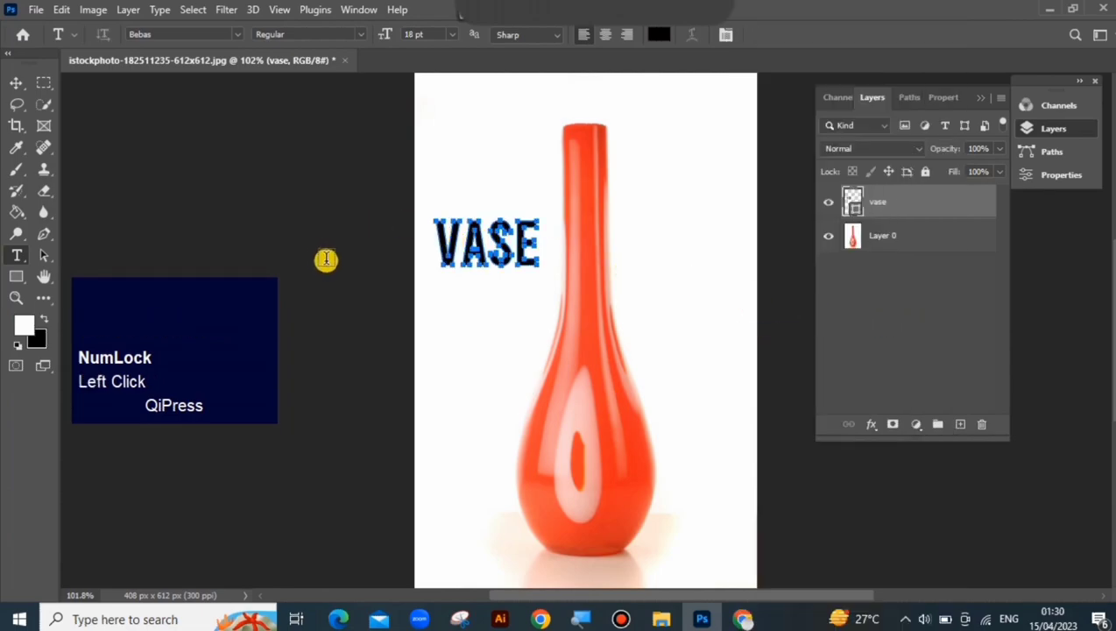
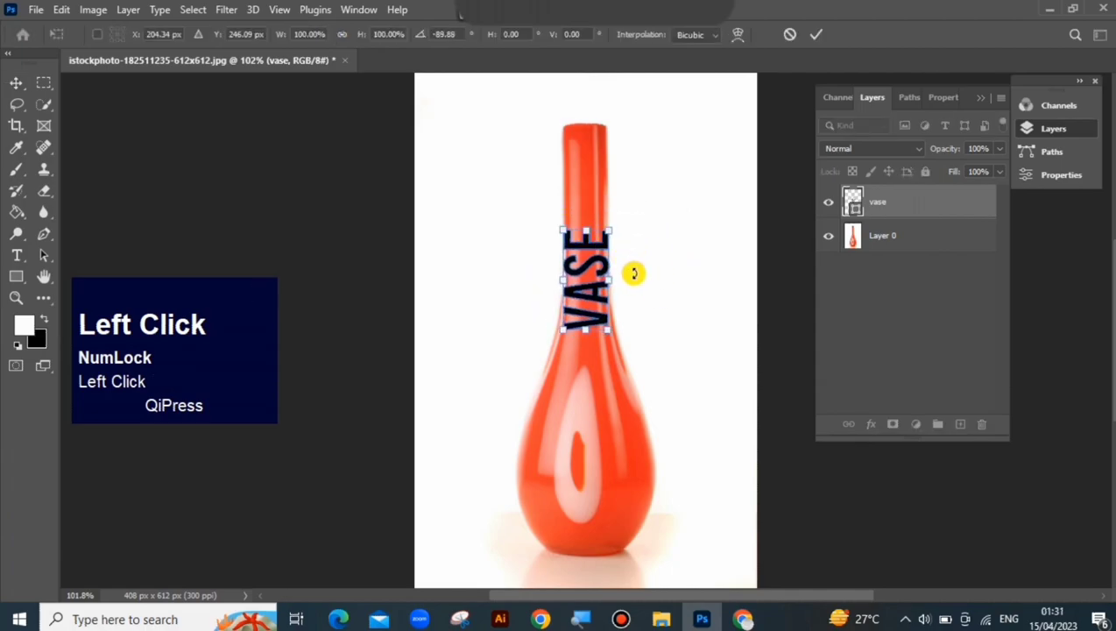
- Move the vertically rotated VASE lettering onto the vase's neck
left_click_drag(746, 41, 824, 42)
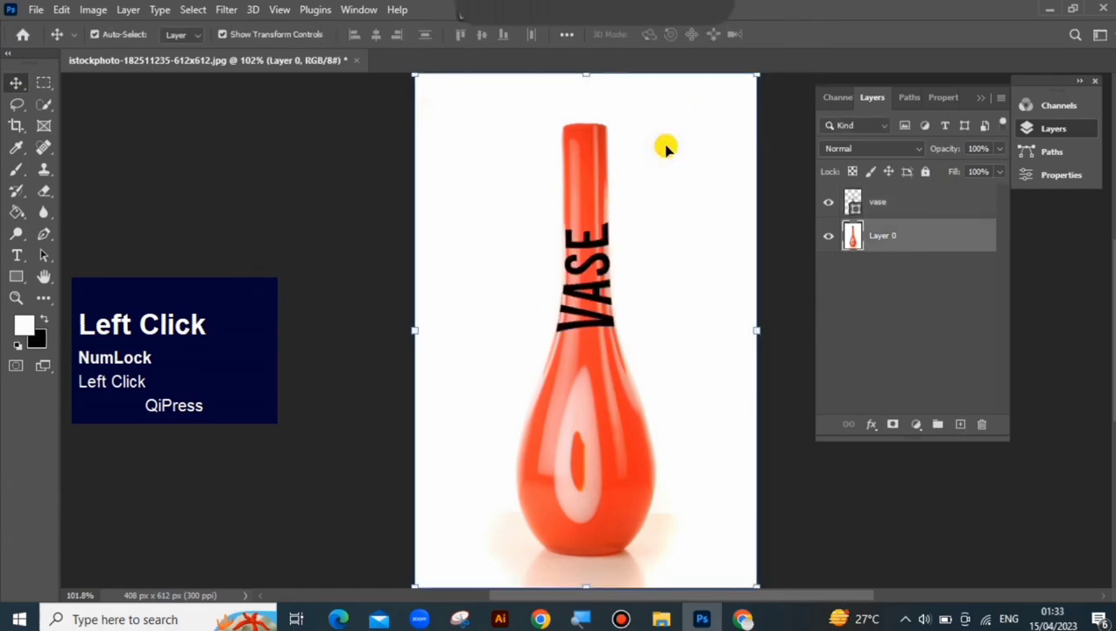
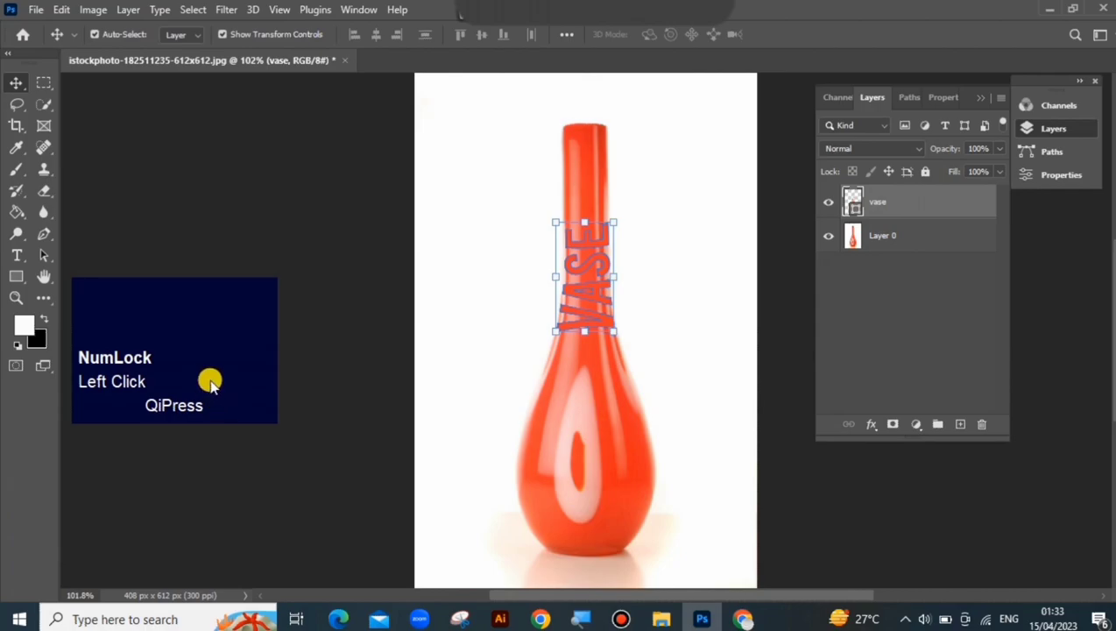
- Blend the VASE smart object into the red glass and create a new empty layer
left_click(216, 388)
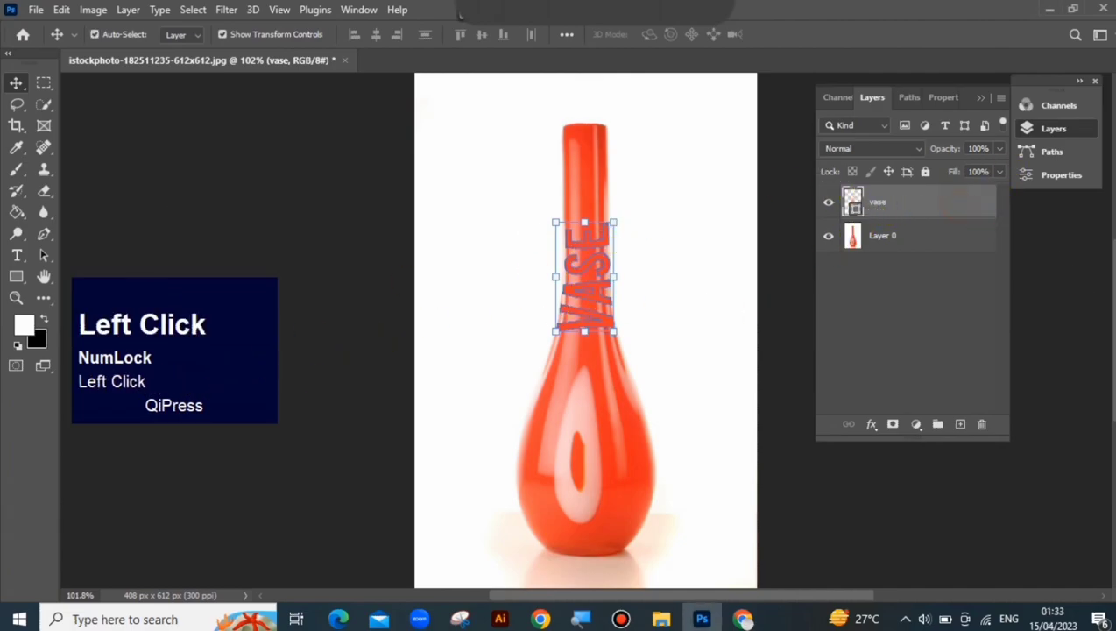
- Move Layer 1 beneath the vase photo as a white backdrop and select Layer 0 for masking
left_click_drag(961, 430, 123, 285)
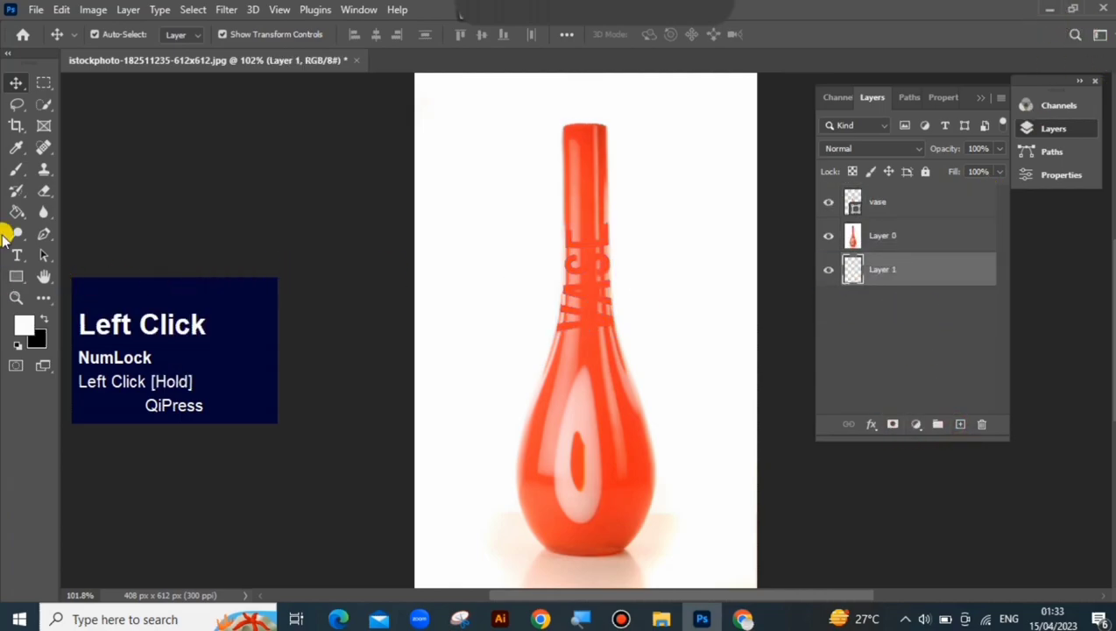
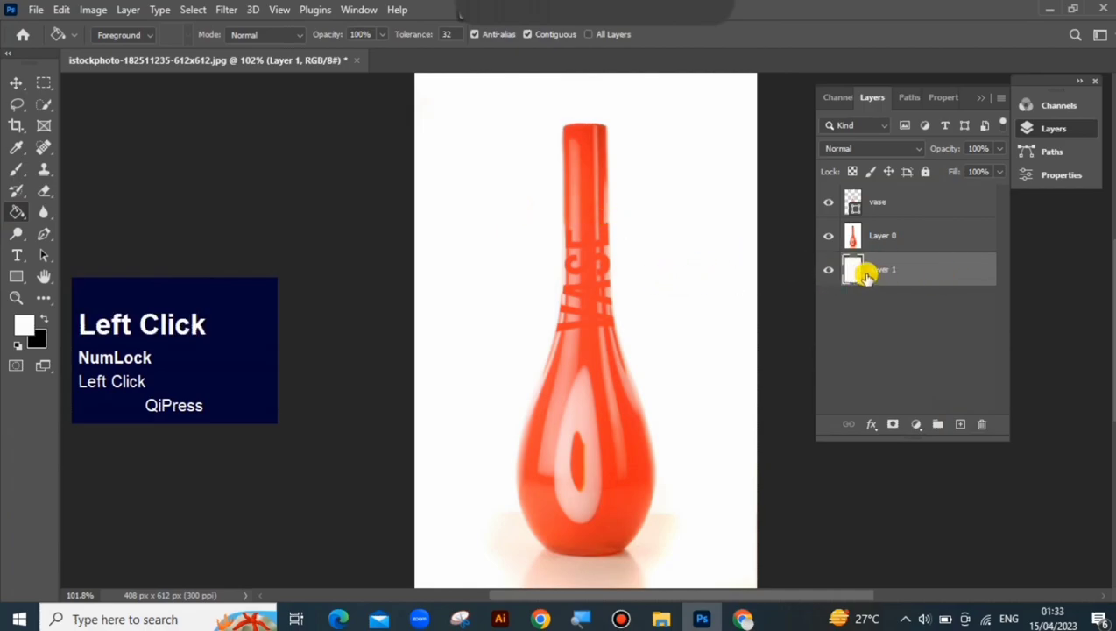
left_click(896, 248)
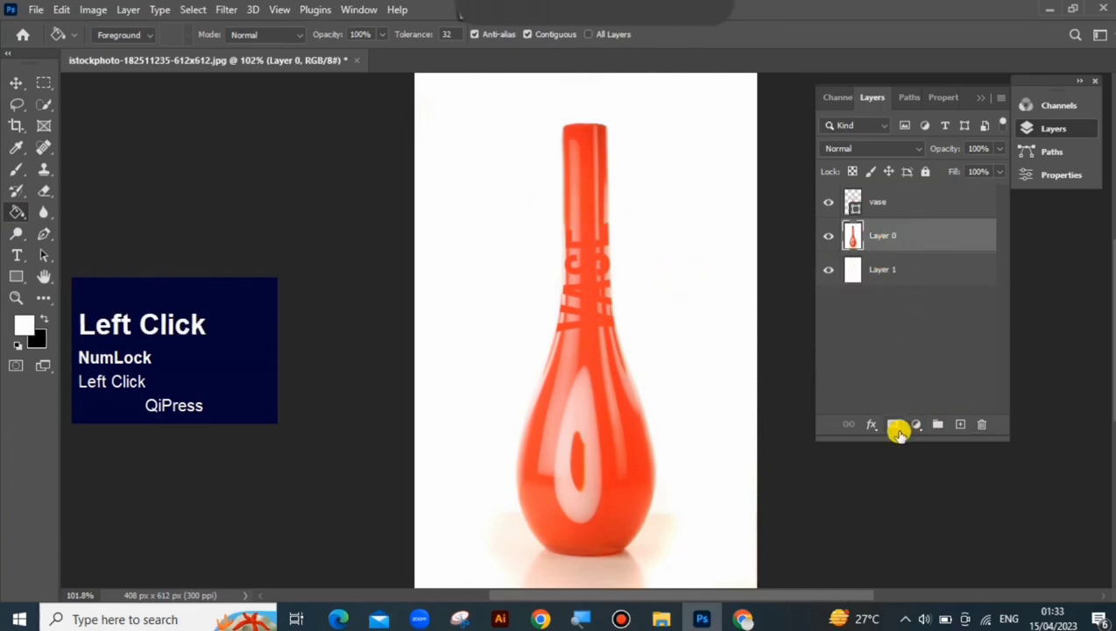